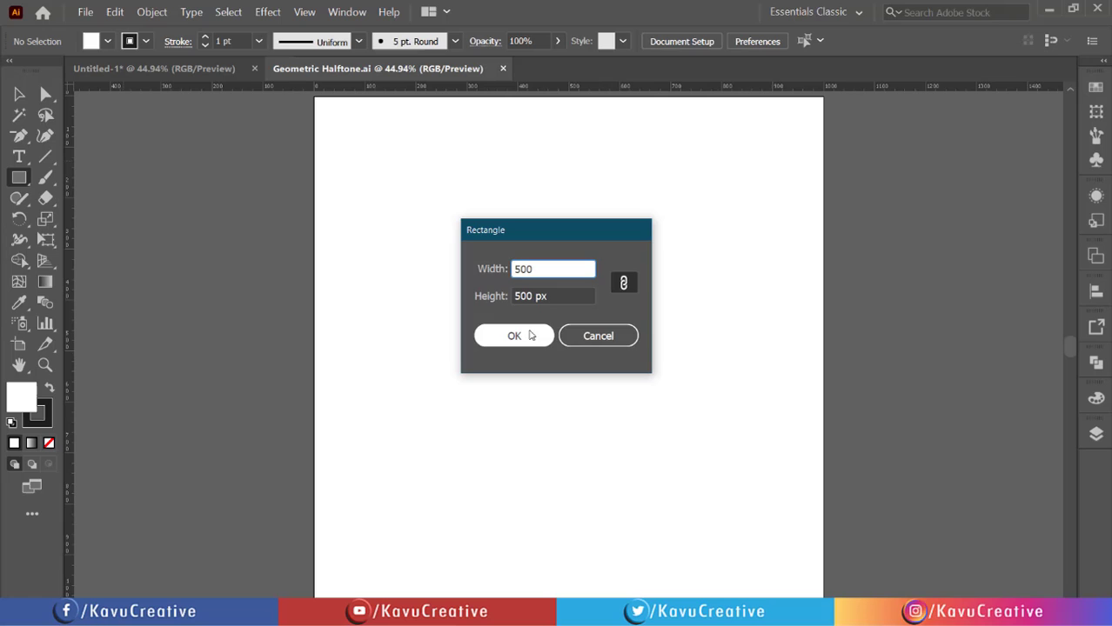
# Step: Place a 500 x 500 px square on the artboard and convert it into guides via Make Guides
pyautogui.click(532, 330)
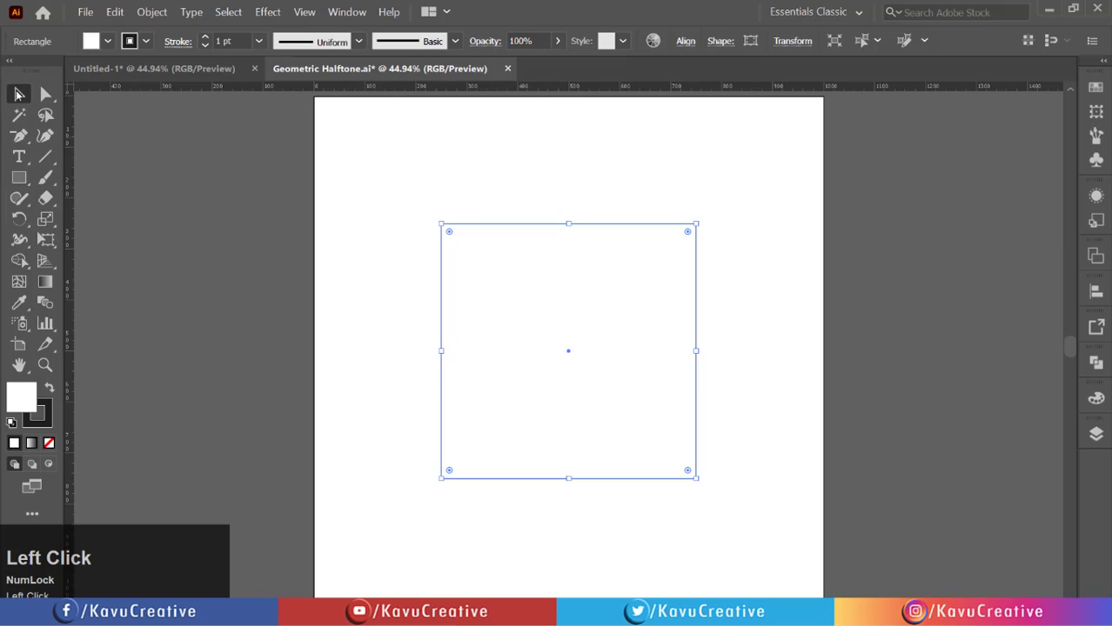
pyautogui.rightClick(469, 226)
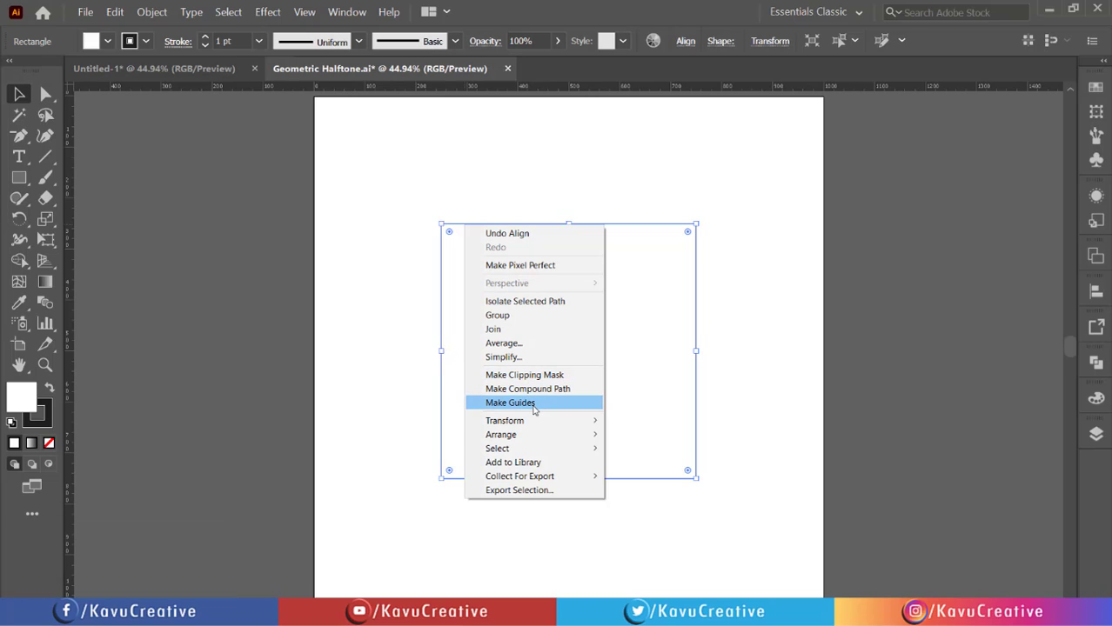
pyautogui.click(539, 405)
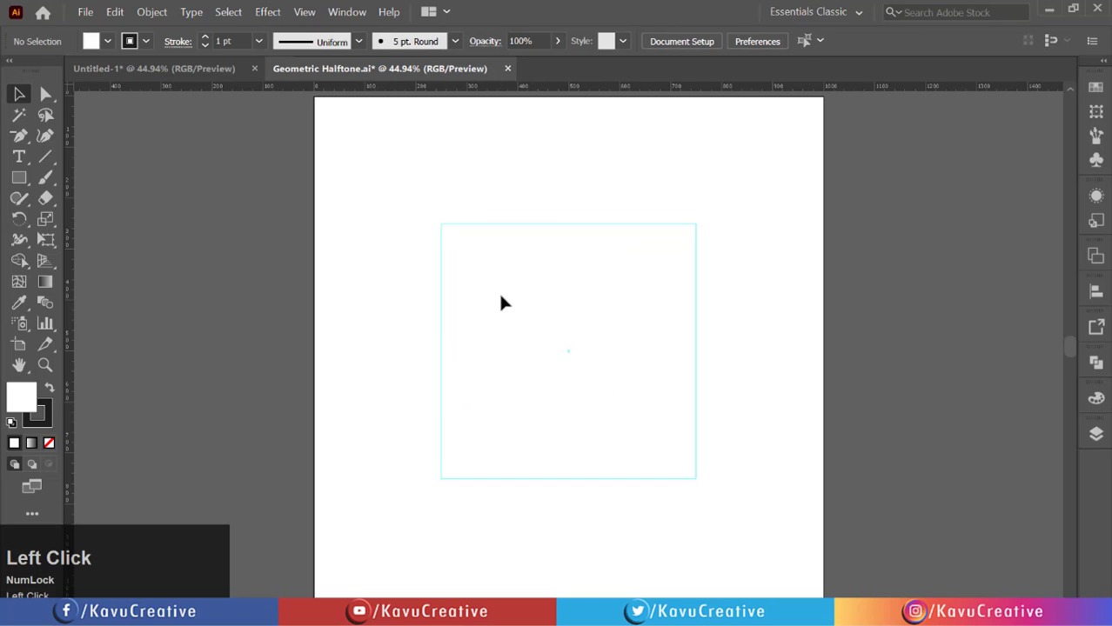
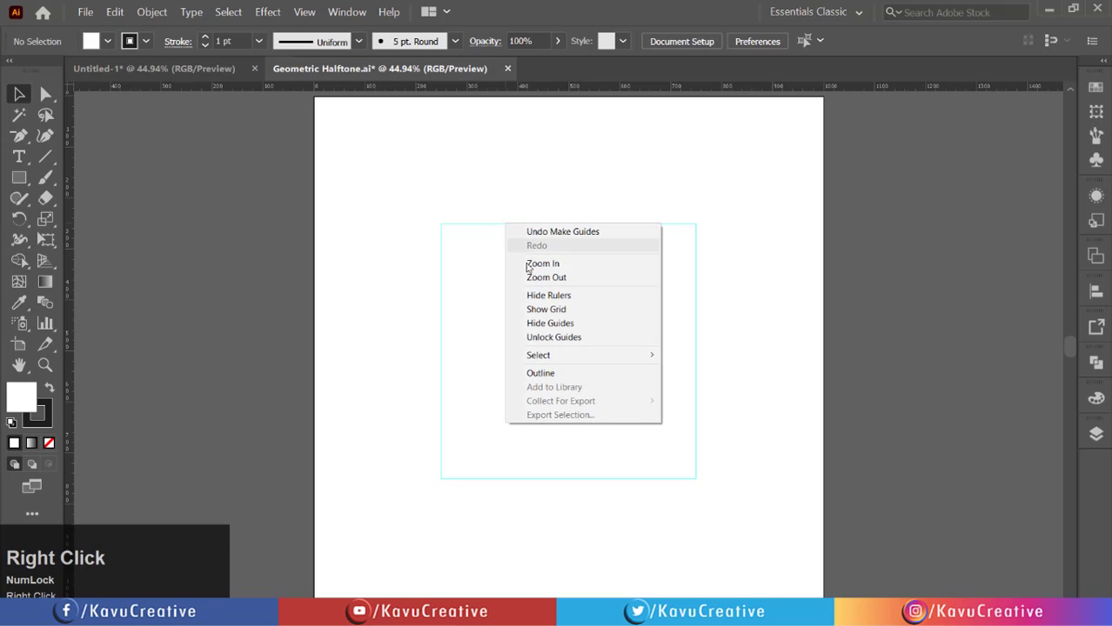
pyautogui.click(483, 175)
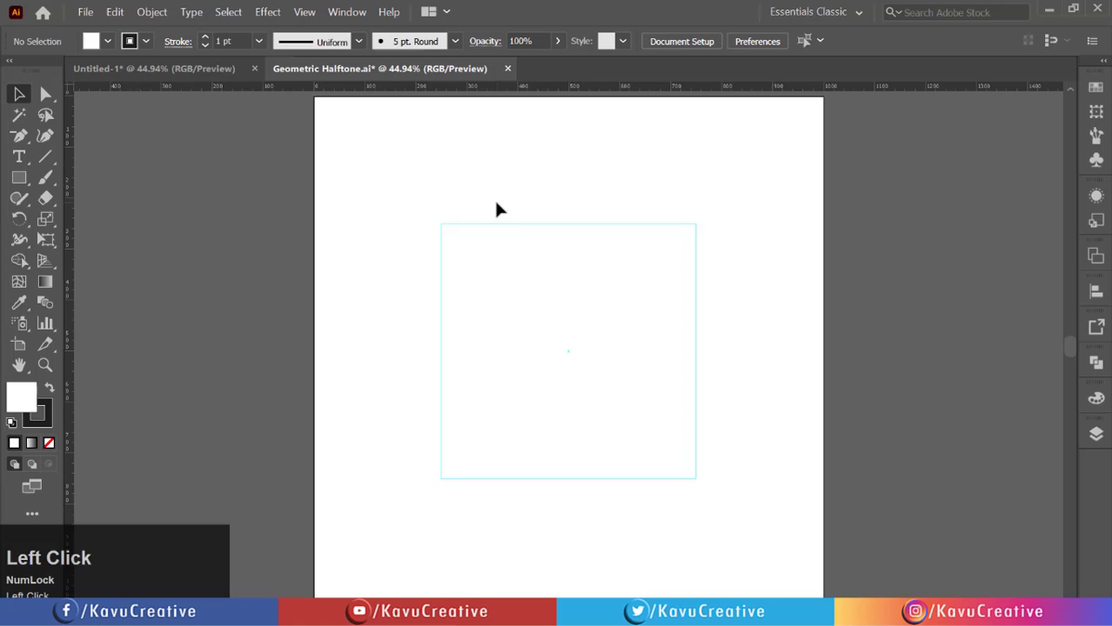
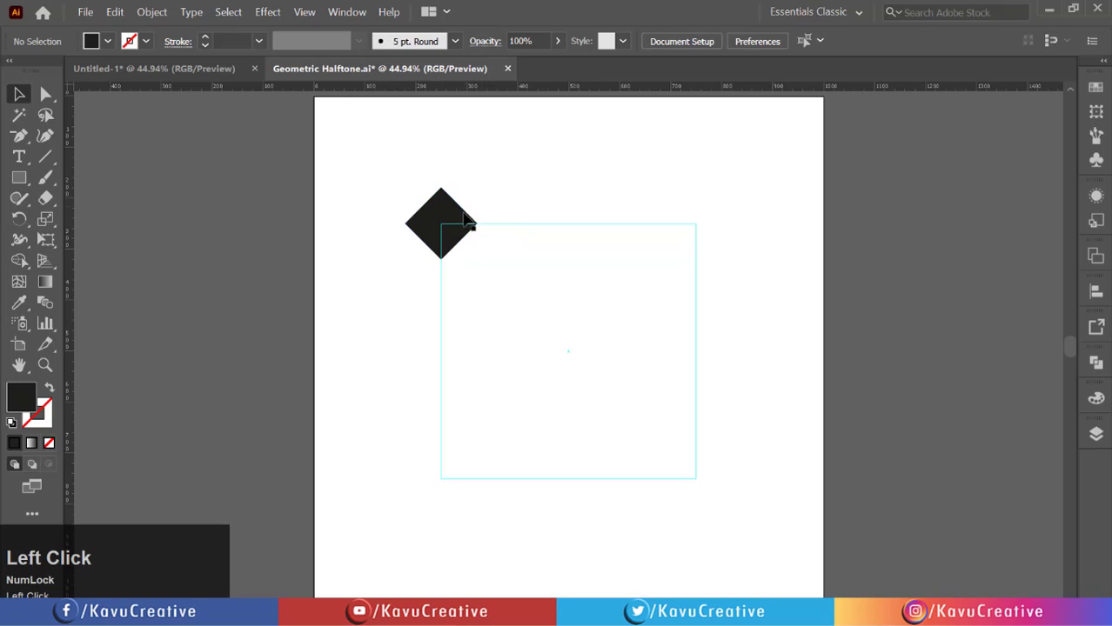
# Step: Snap a rotated black diamond onto the guide square's top-left corner
pyautogui.scroll(3)
pyautogui.click(499, 191)
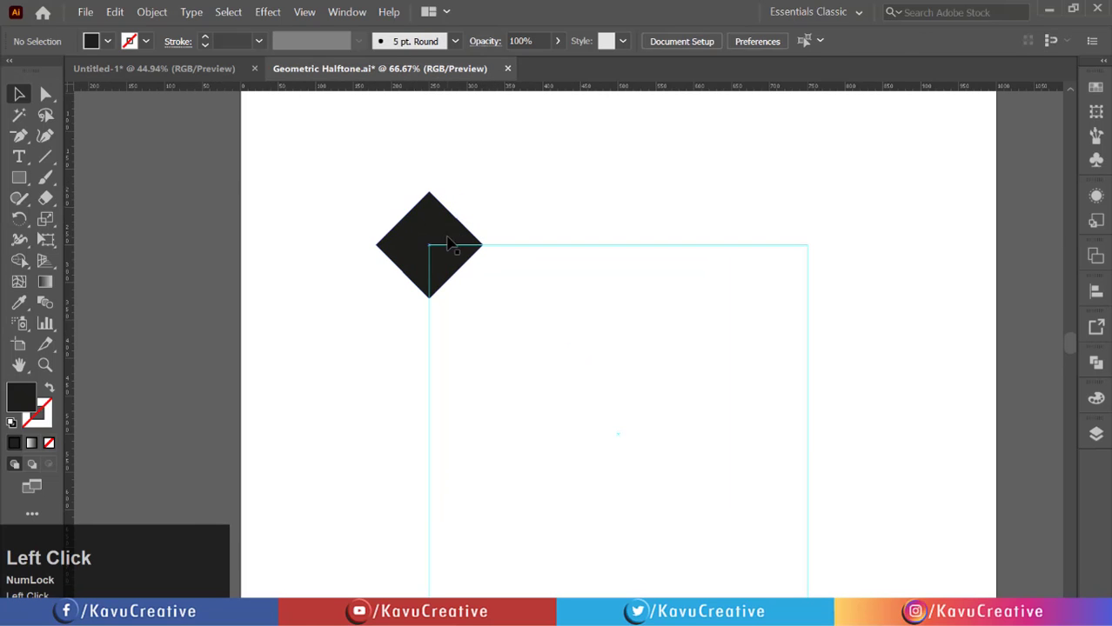
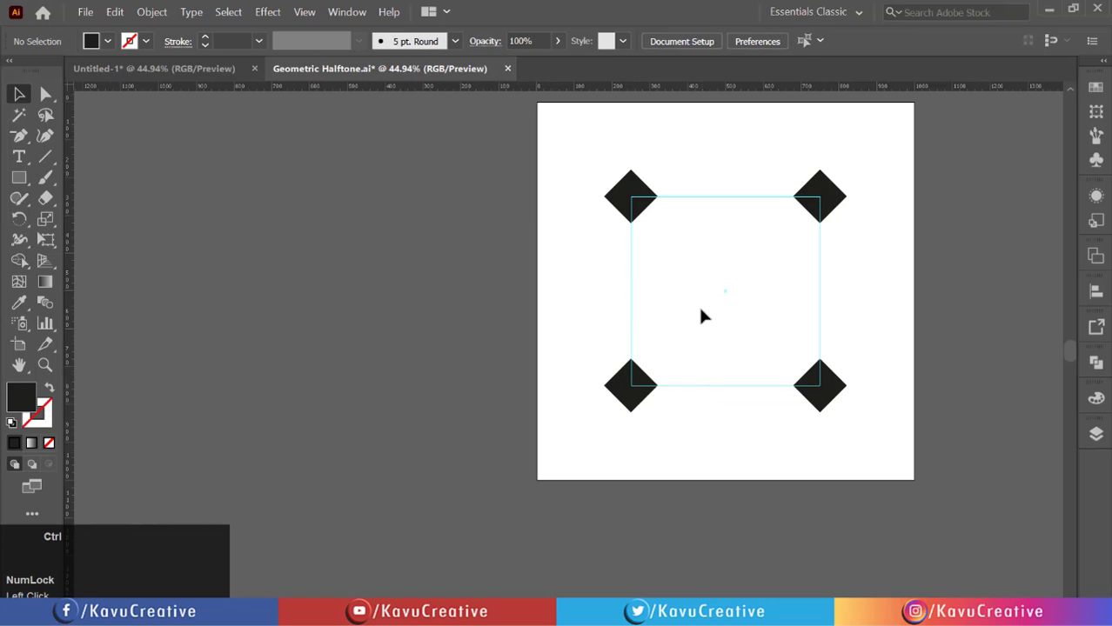
# Step: Set both bottom corner diamonds to 25 px wide in the Transform panel
pyautogui.moveTo(337, 443); pyautogui.dragTo(755, 513)
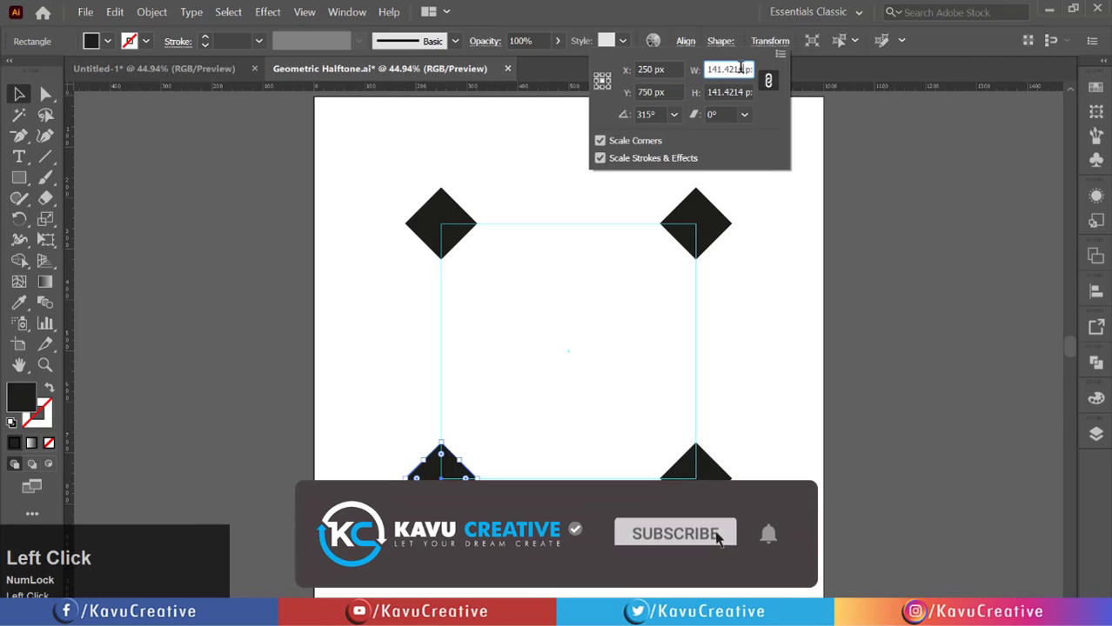
pyautogui.press('ctrl+a')
pyautogui.press('2')
pyautogui.write('25')
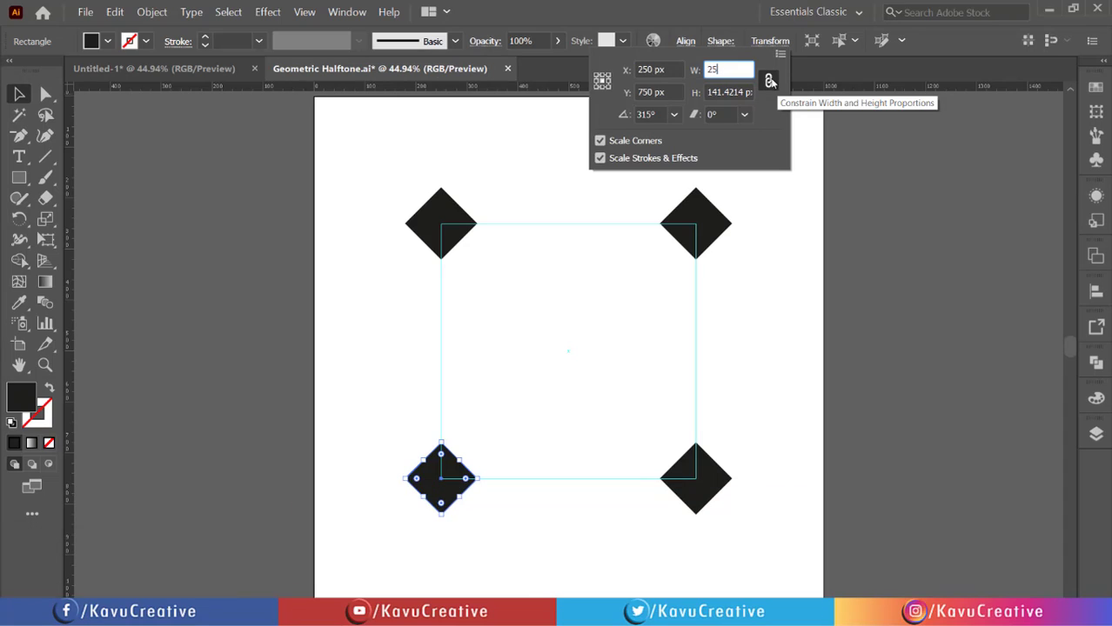
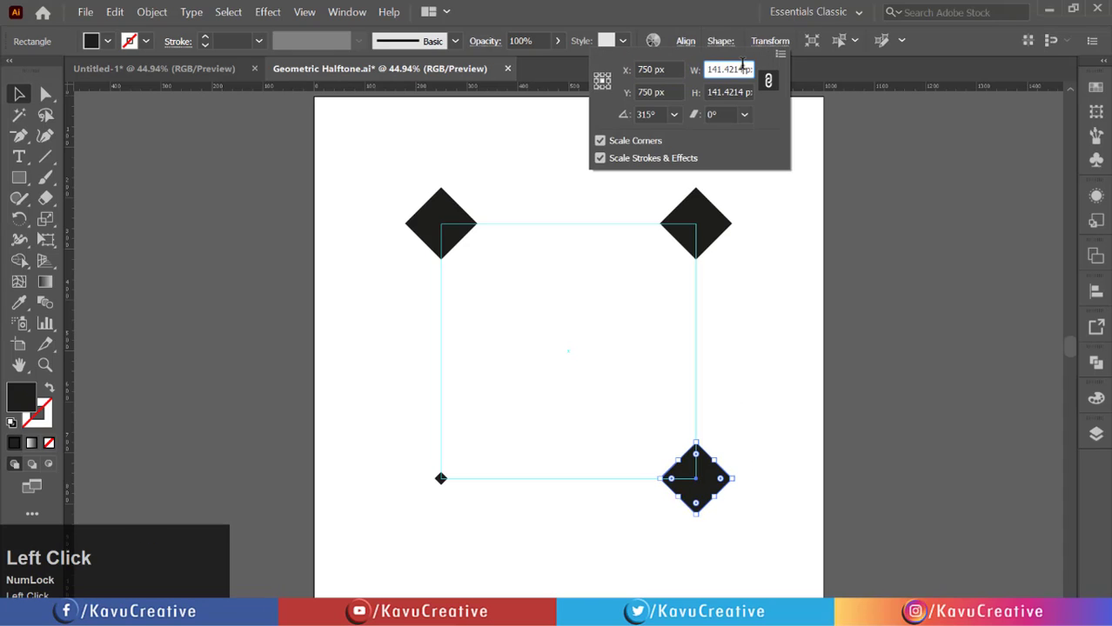
pyautogui.press('ctrl+a')
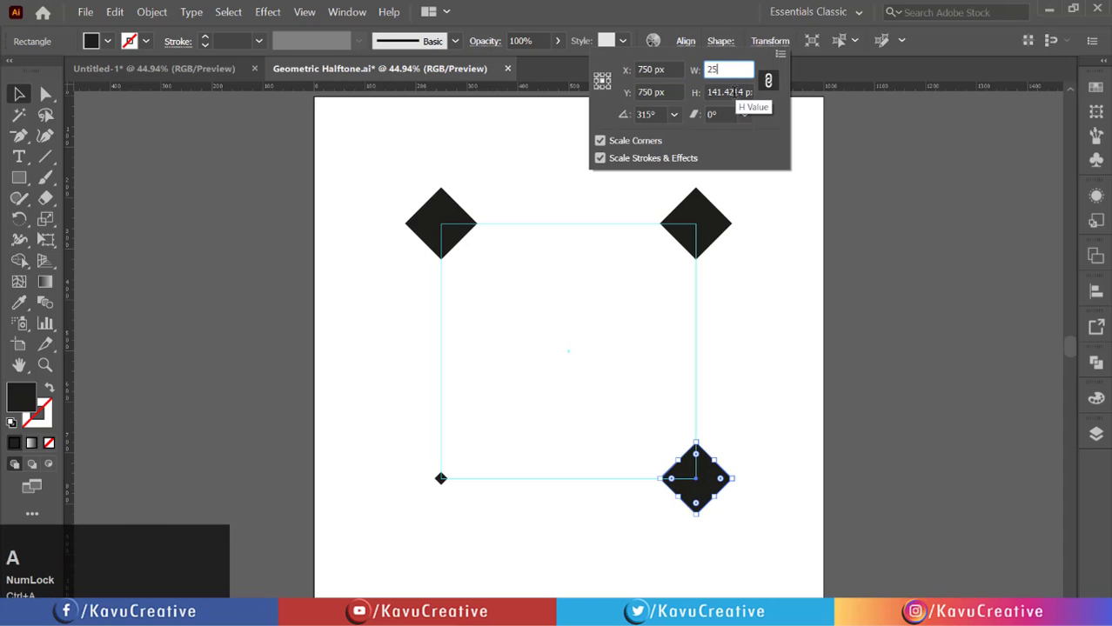
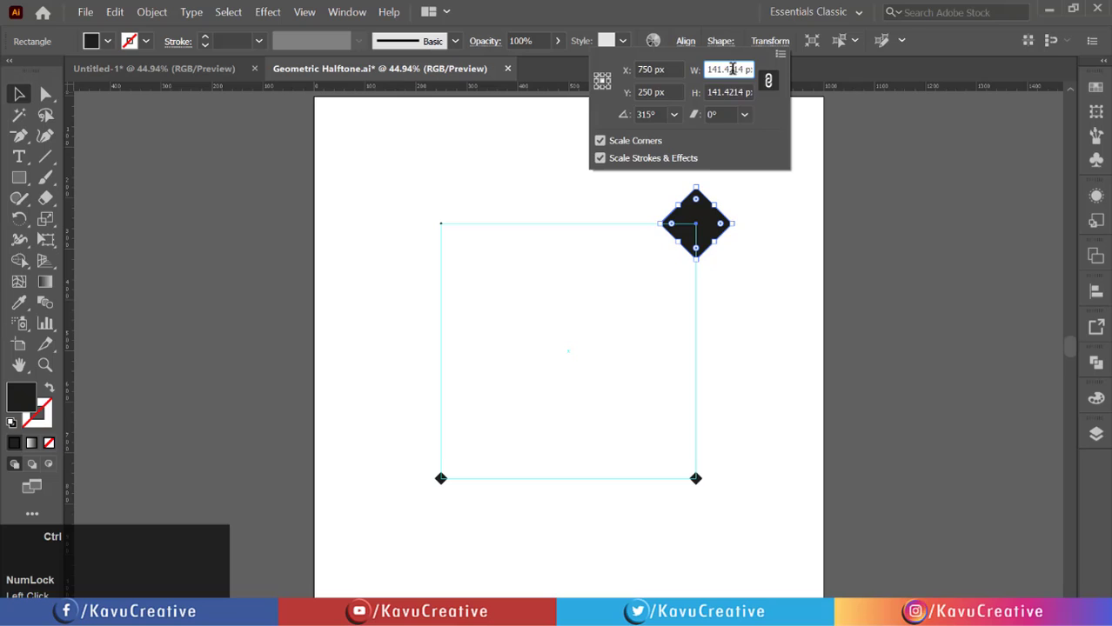
# Step: Set the top corner diamonds to 5 px wide
pyautogui.press('ctrl+a')
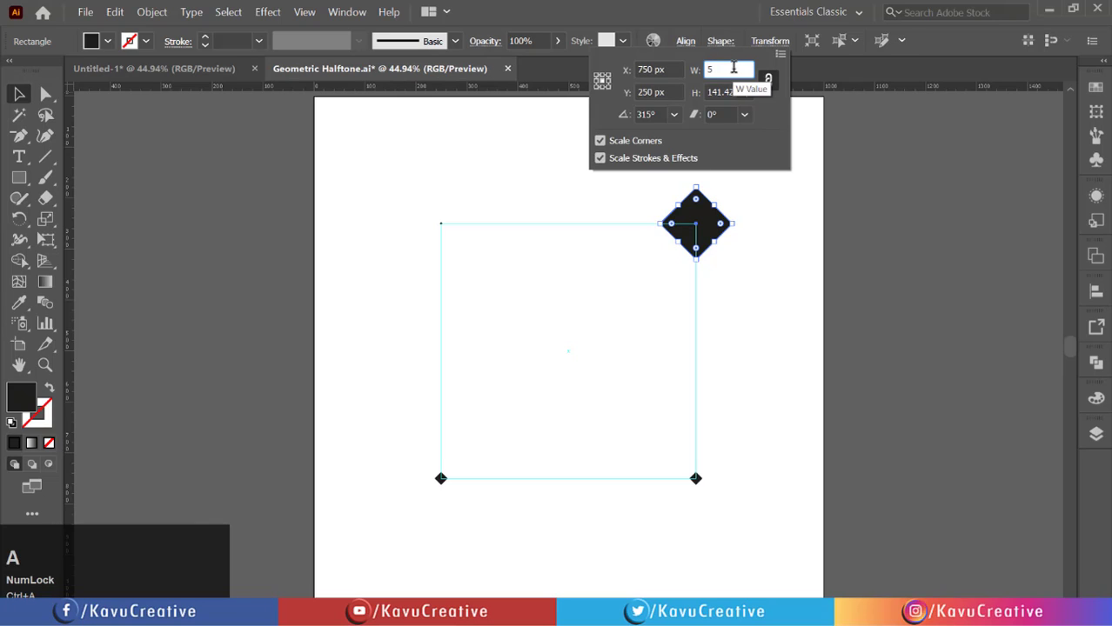
pyautogui.moveTo(780, 186); pyautogui.dragTo(166, 15)
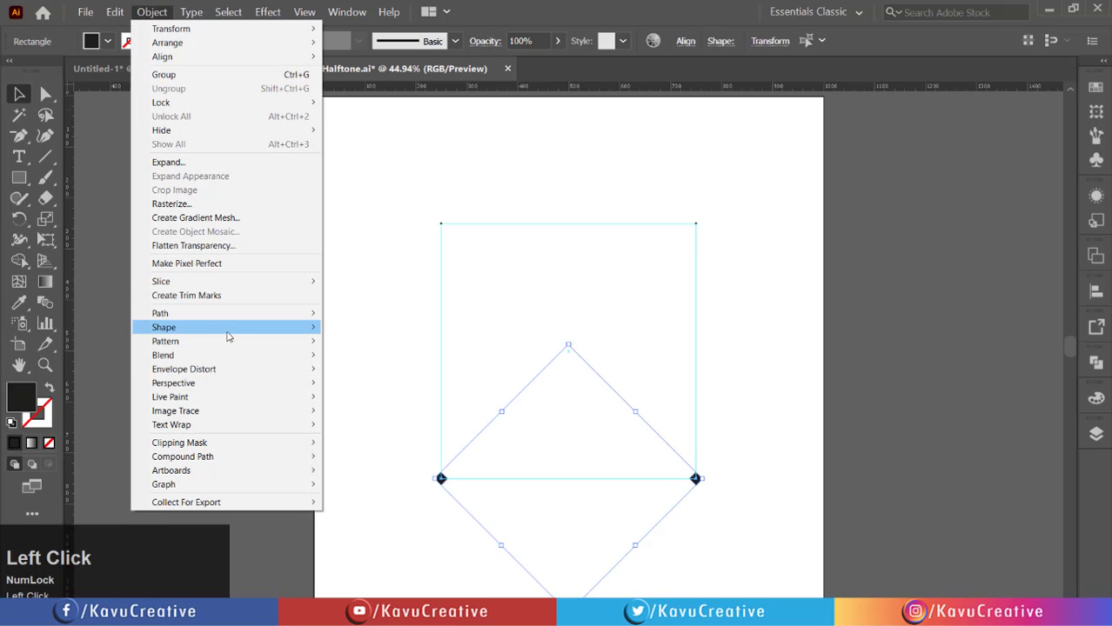
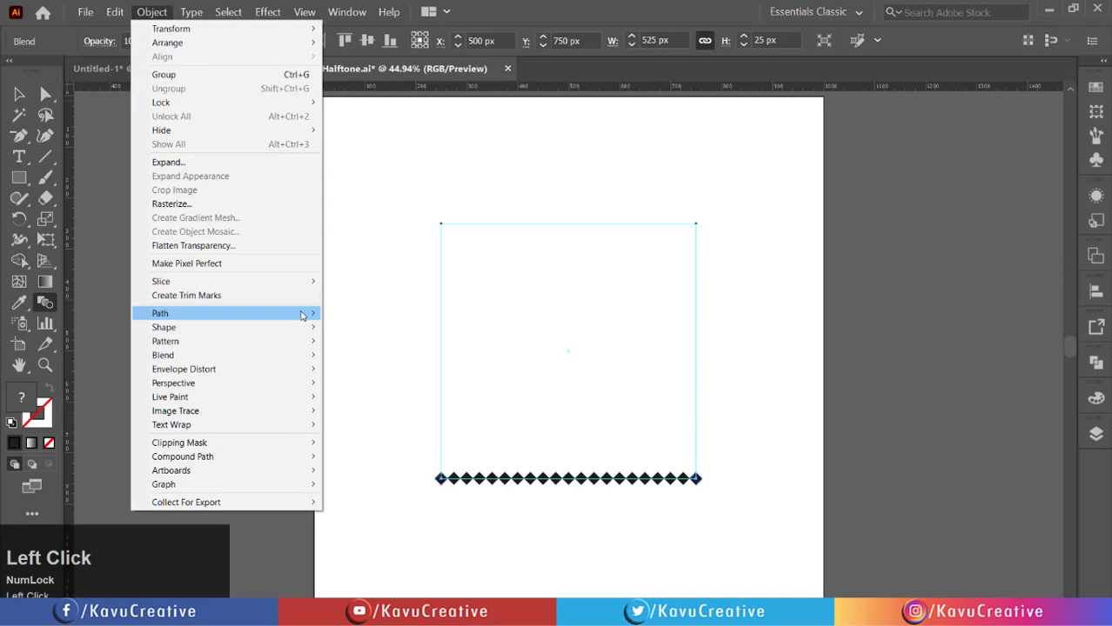
# Step: Blend each corner pair into a row along the square's edge with 23 specified steps
pyautogui.click(388, 388)
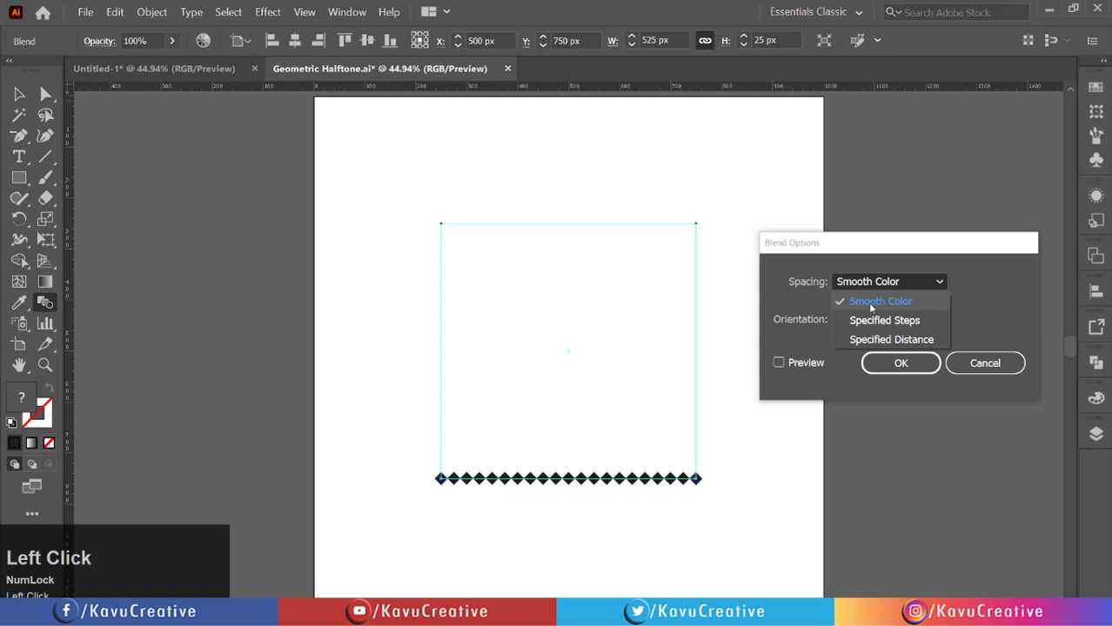
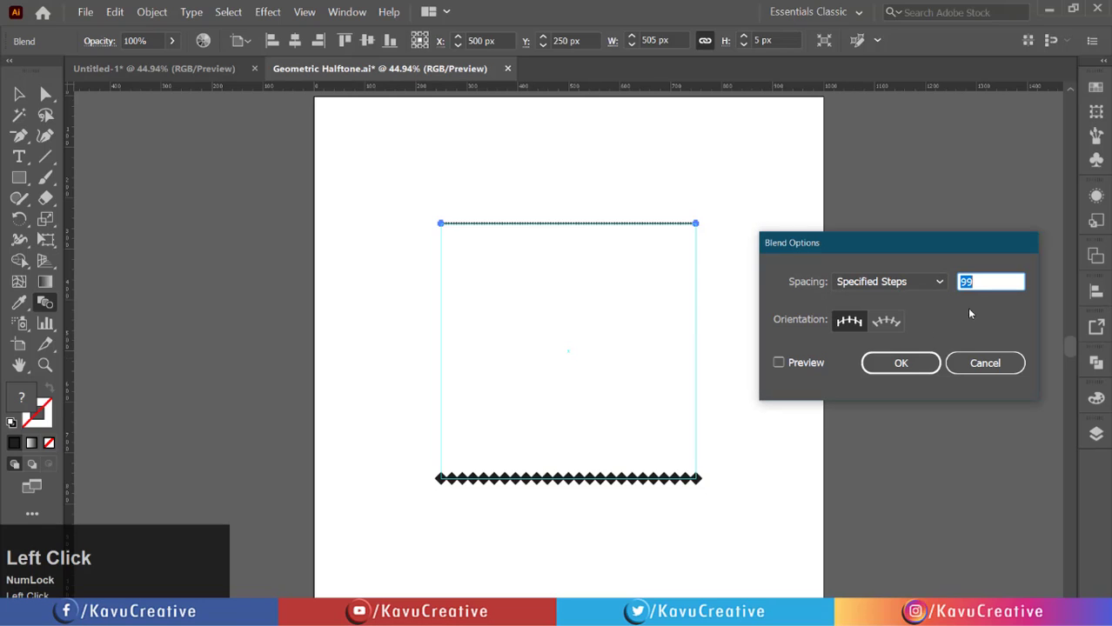
pyautogui.press('2')
pyautogui.write('23')
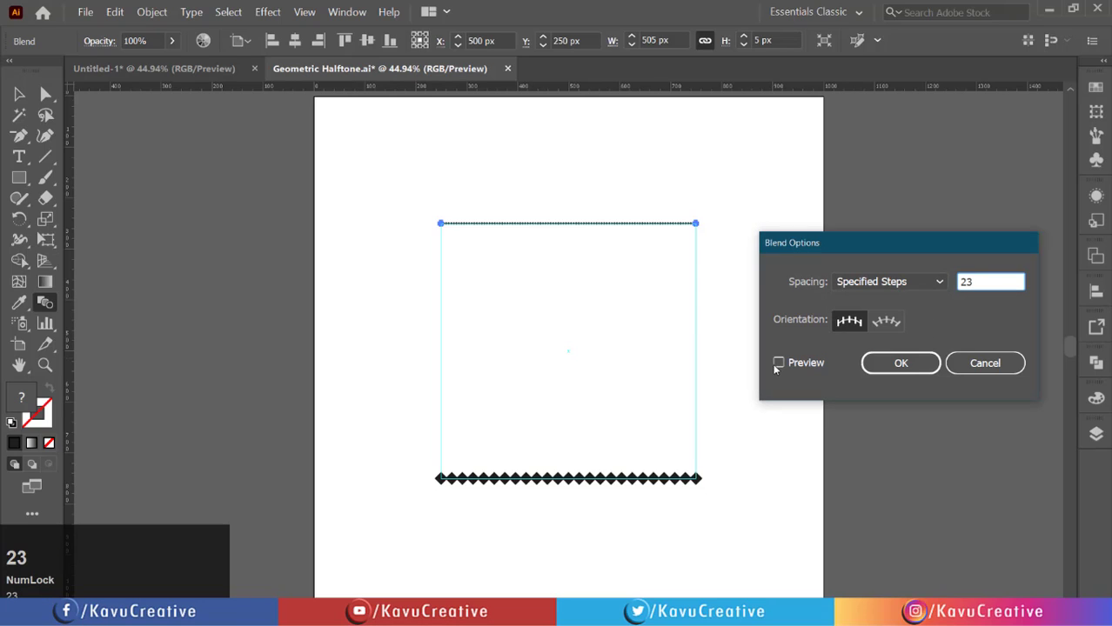
pyautogui.moveTo(790, 368); pyautogui.dragTo(543, 410)
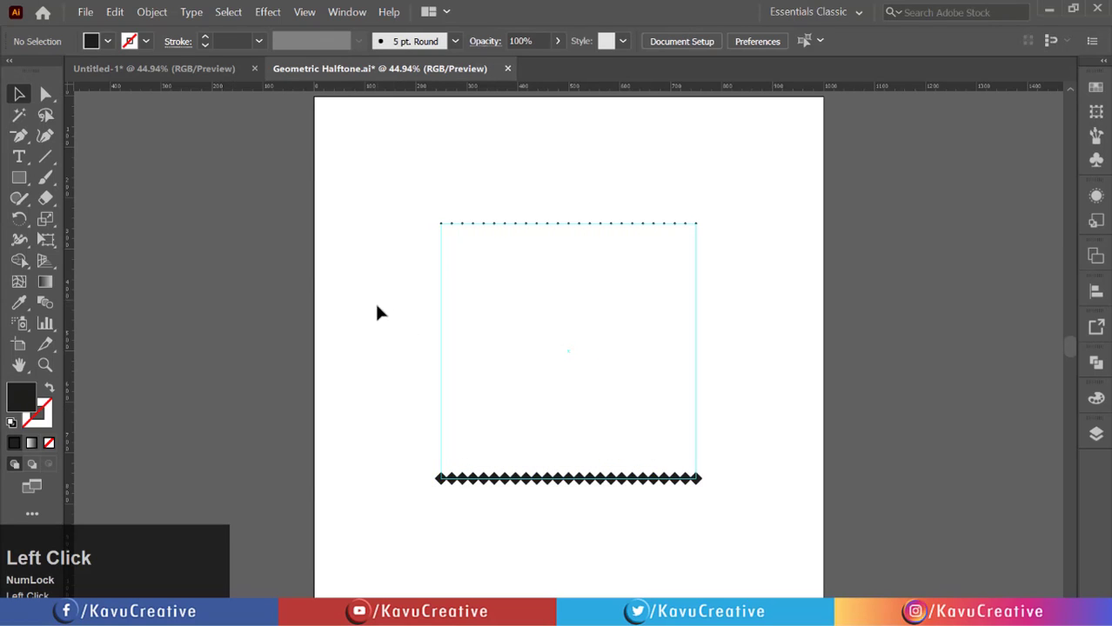
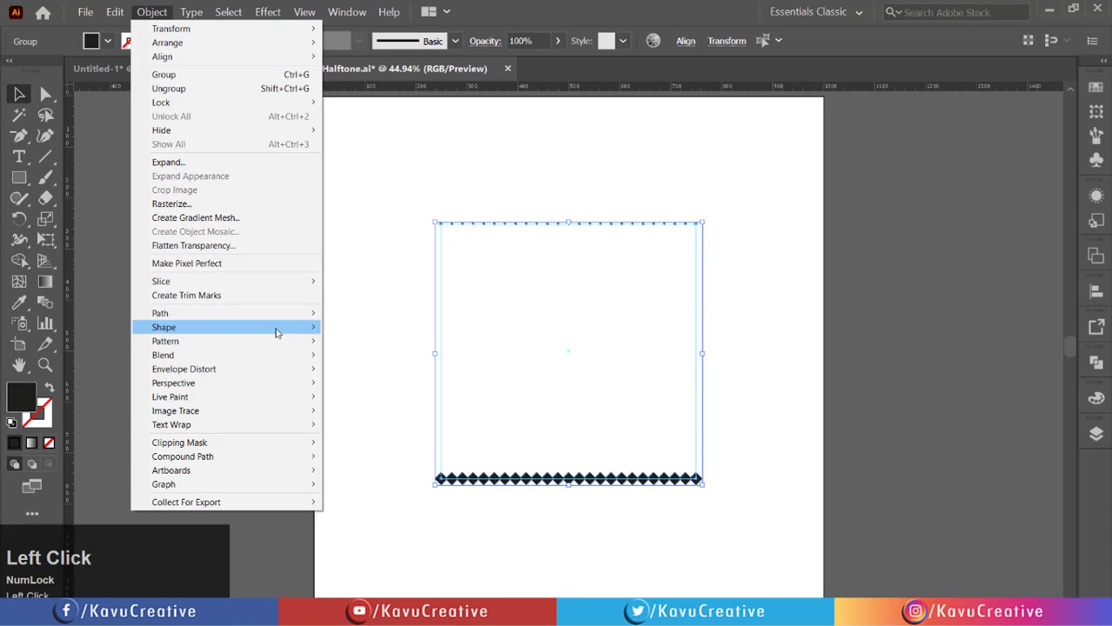
# Step: Blend the top and bottom rows into a vertical grid of diamonds with 23 specified steps
pyautogui.click(308, 343)
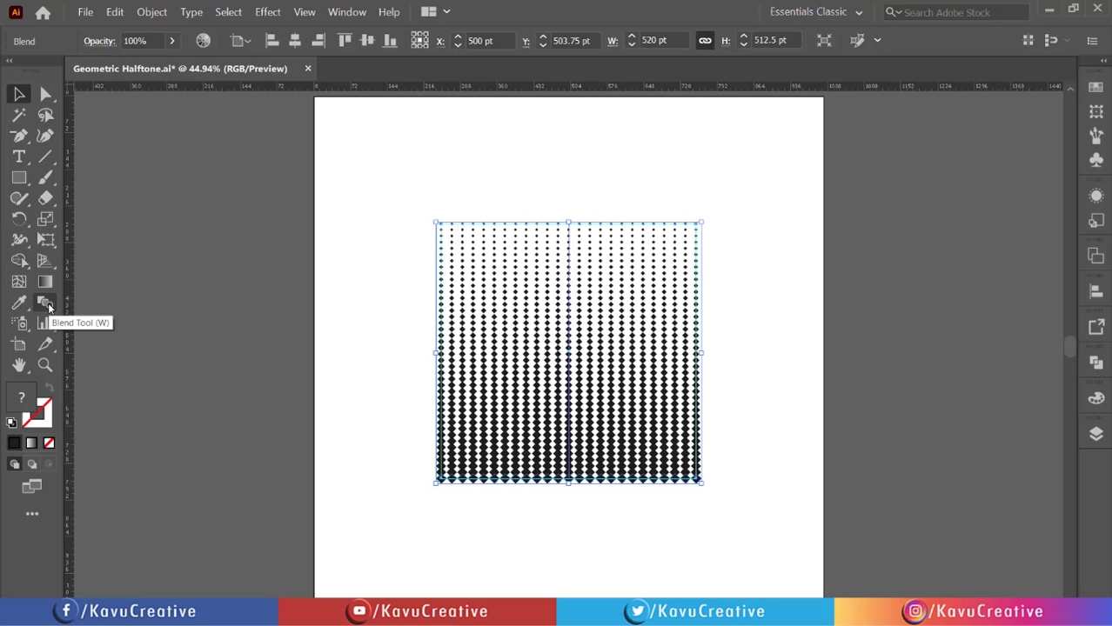
pyautogui.click(57, 309)
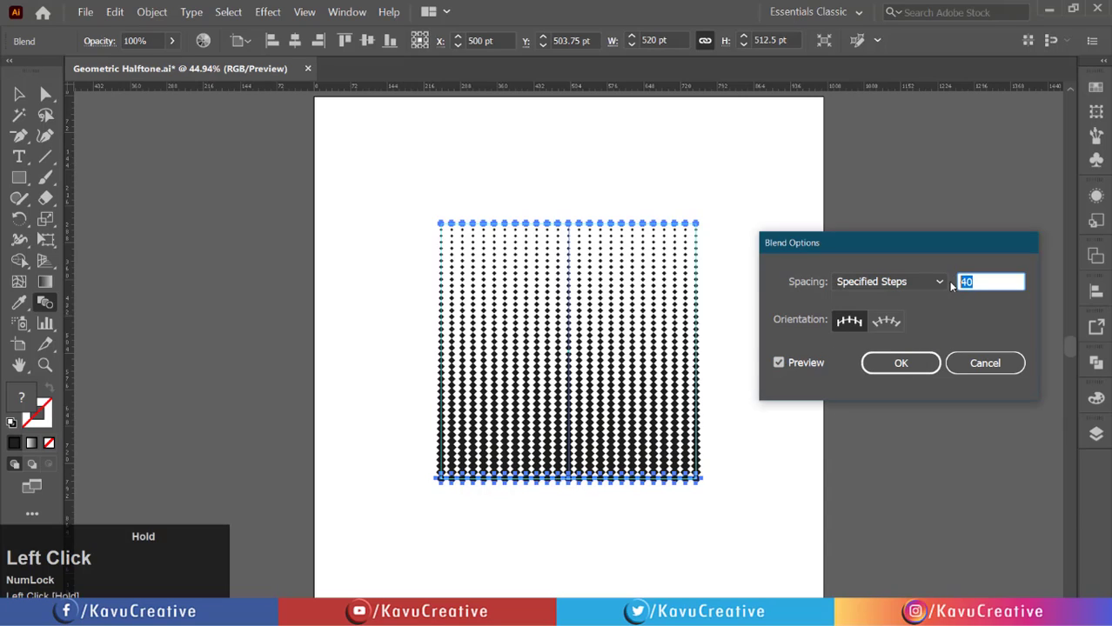
pyautogui.press('2')
pyautogui.write('23')
pyautogui.click(791, 367)
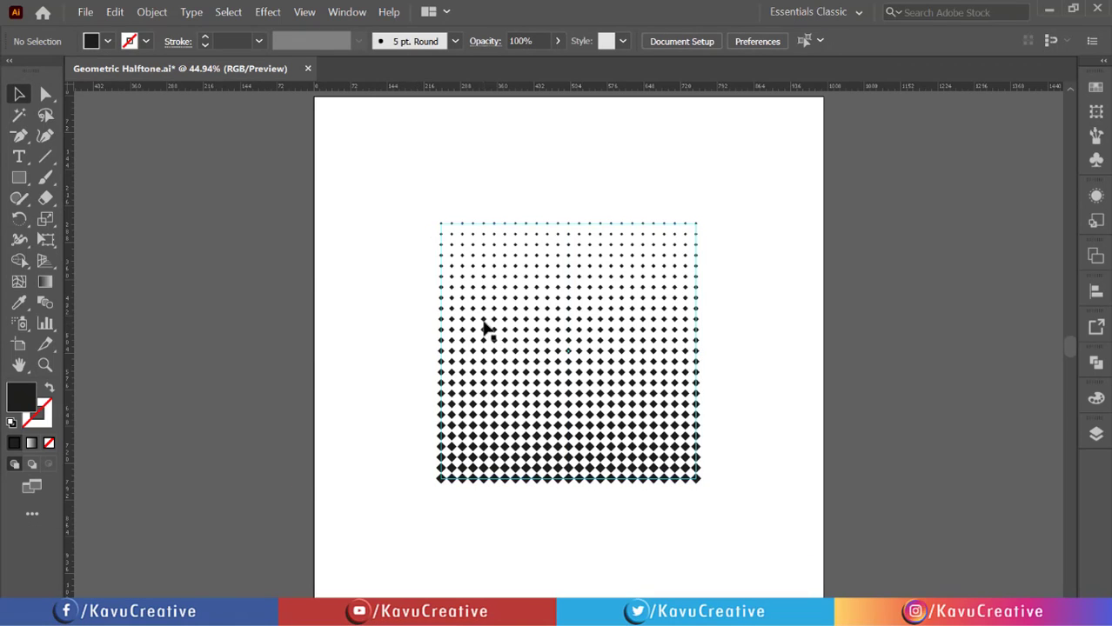
# Step: Apply a Transform effect adding one copy moved 10.5 pt horizontally and vertically, with preview on
pyautogui.click(489, 323)
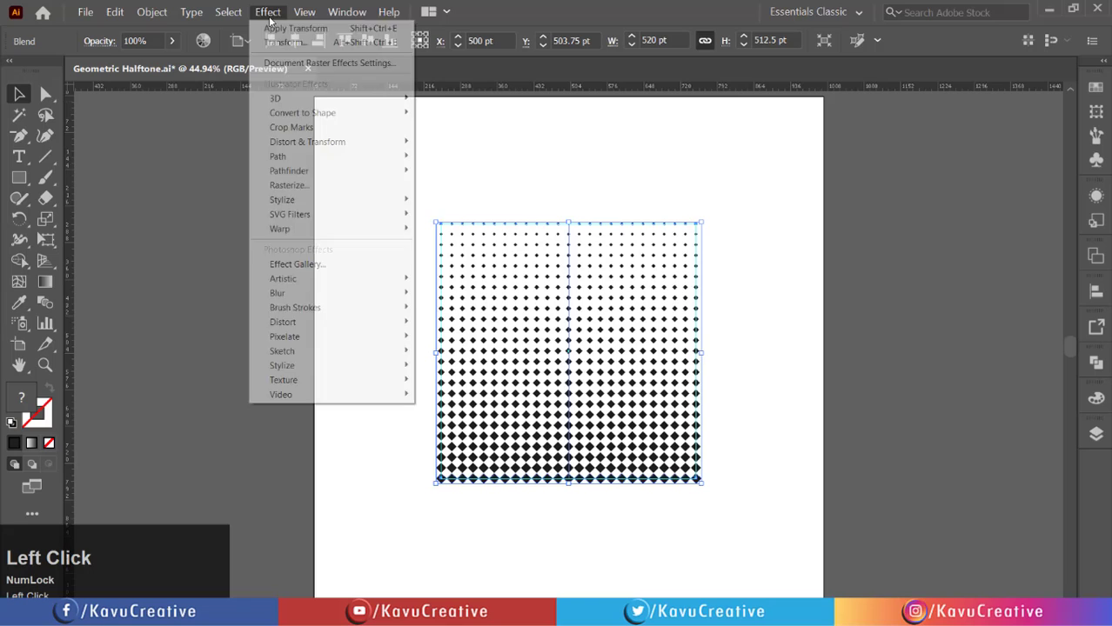
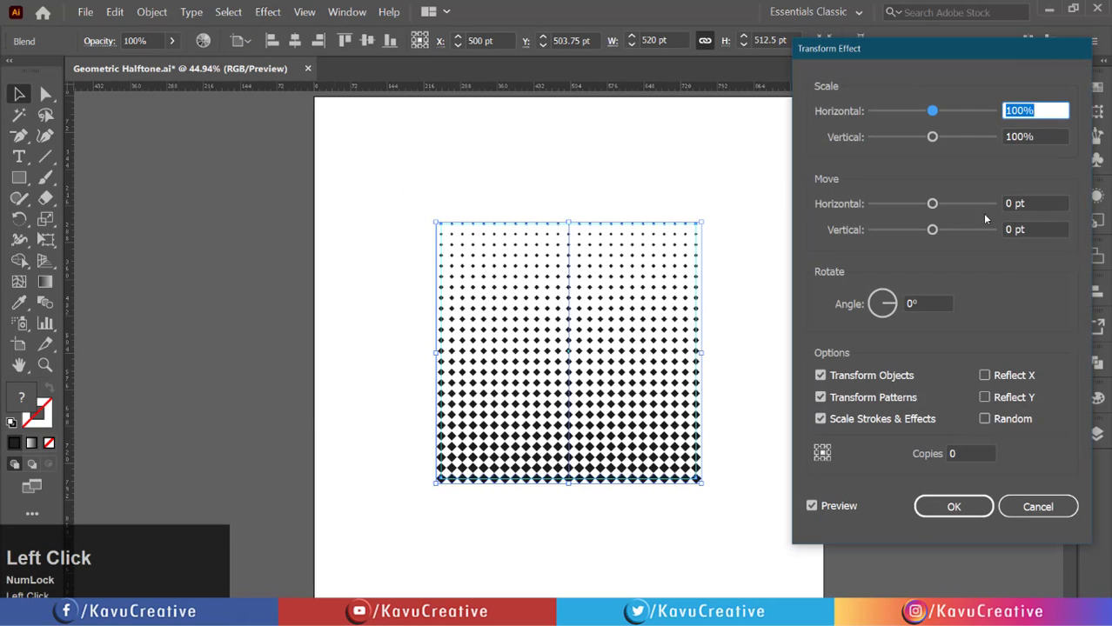
pyautogui.press('1')
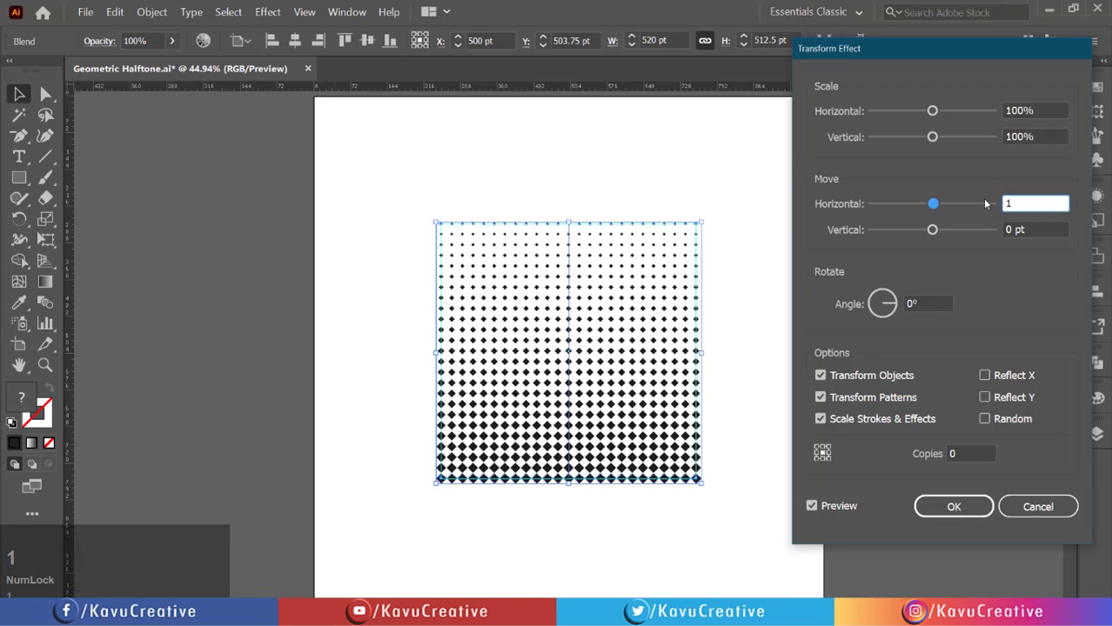
pyautogui.write('0')
pyautogui.write('.5')
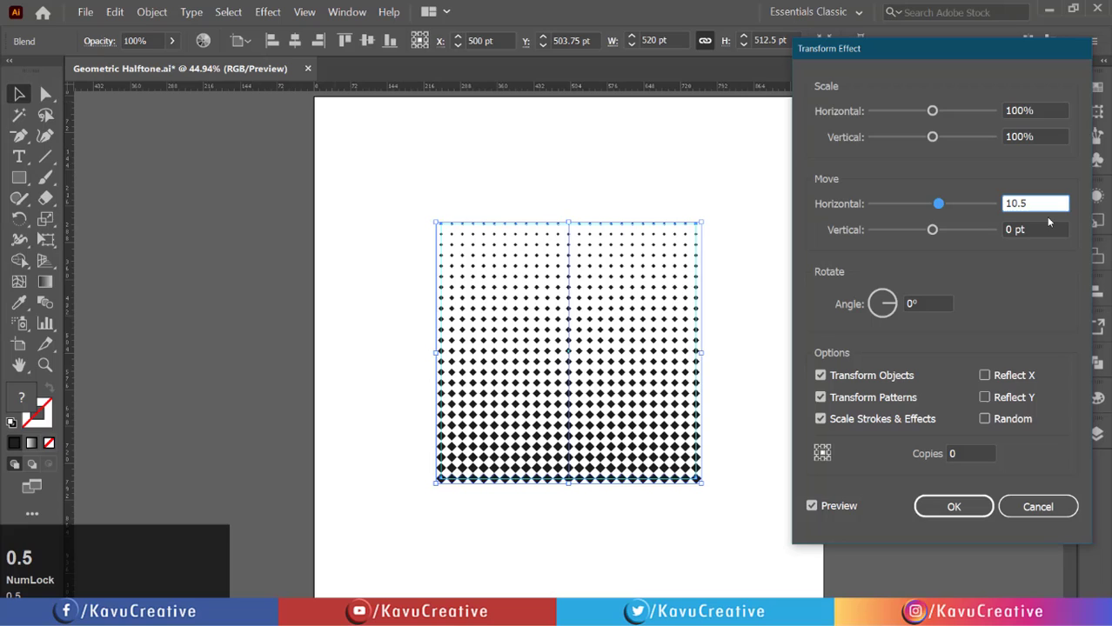
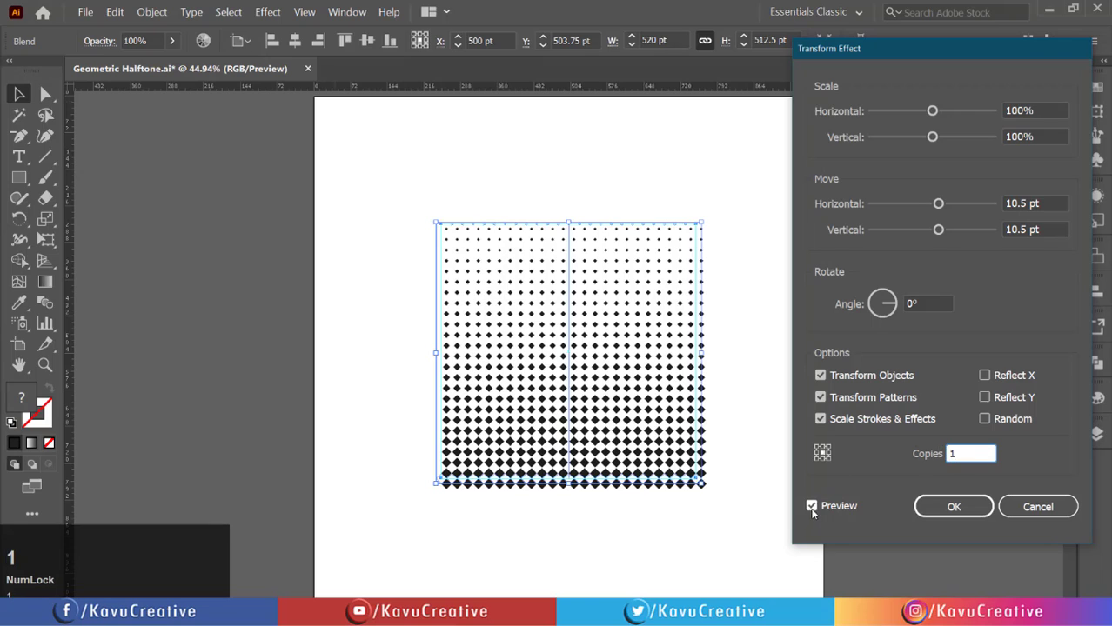
pyautogui.click(819, 513)
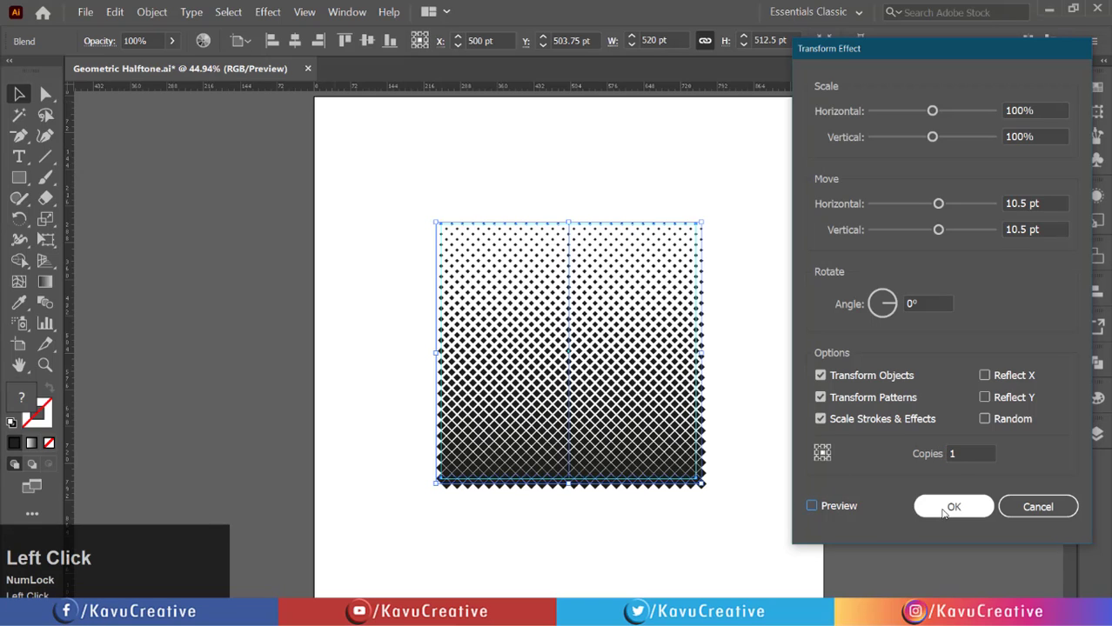